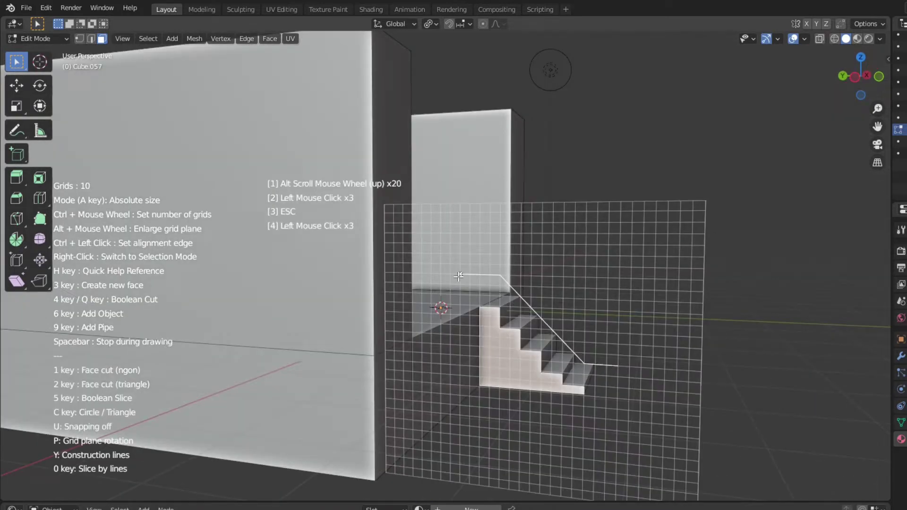
Lower the selected floor geometry and stretch the corridor side walls along their length.
scroll(up, 3)
key(g)
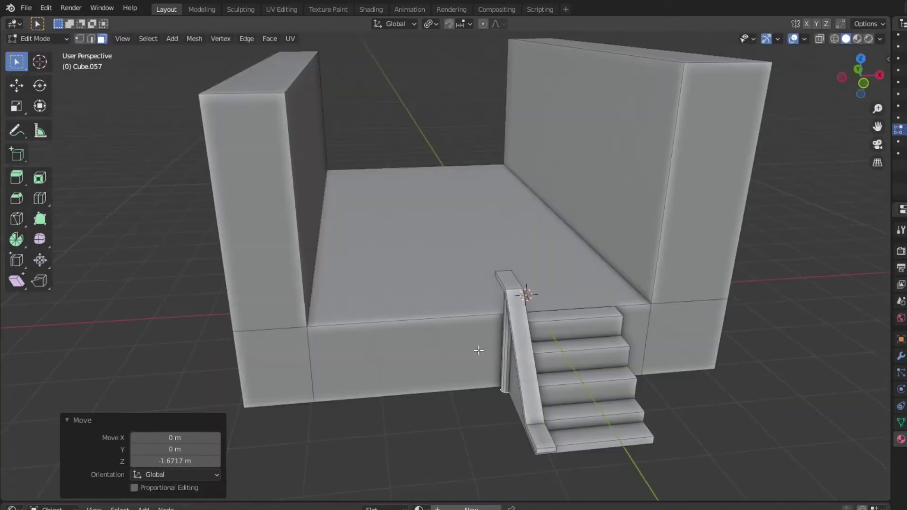
key(c)
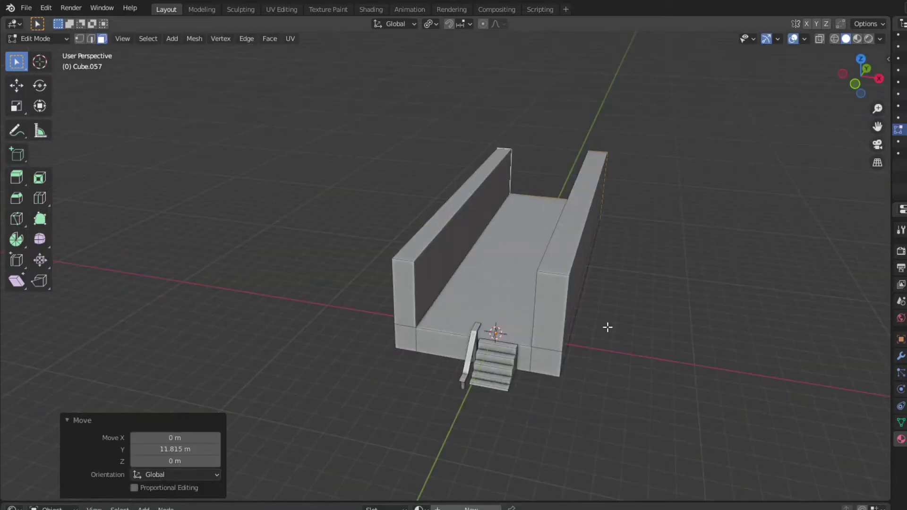
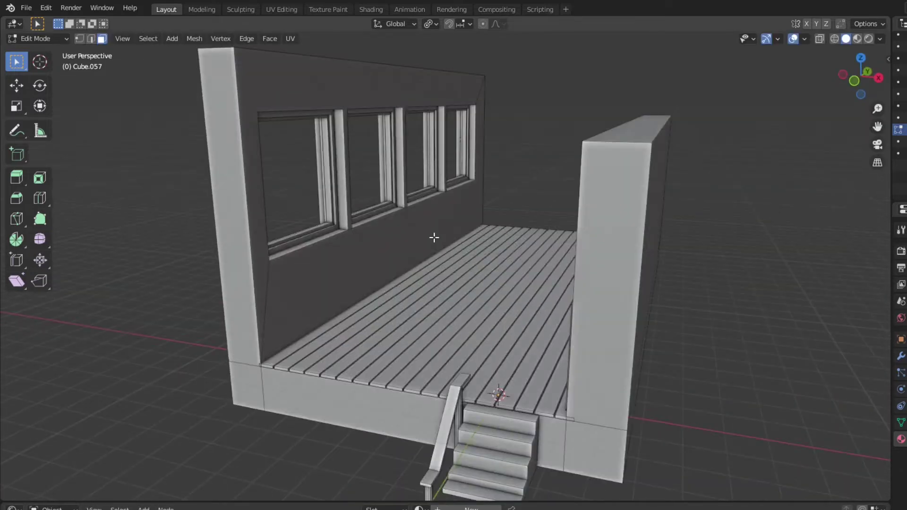
Select the recessed wall area and inspect it for the locker door frame.
double_click(191, 324)
scroll(up, 3)
scroll(down, 3)
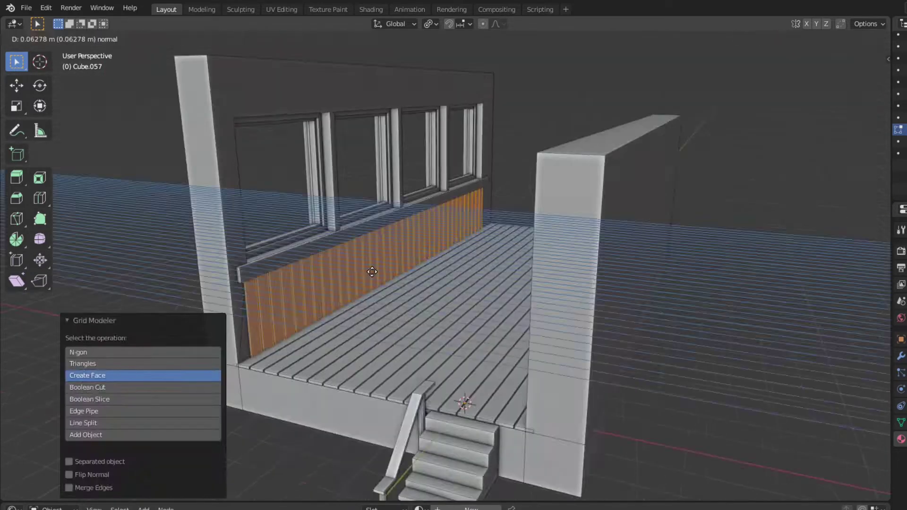
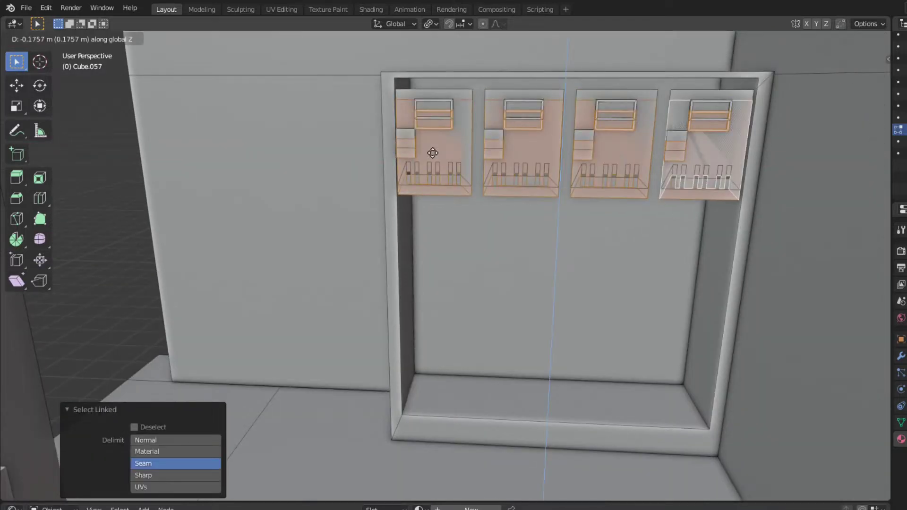
Select the locker door parts and all their linked geometry for duplicating into rows.
click(475, 82)
click(470, 420)
key(ctrl+z)
click(701, 185)
click(736, 195)
key(ctrl+z)
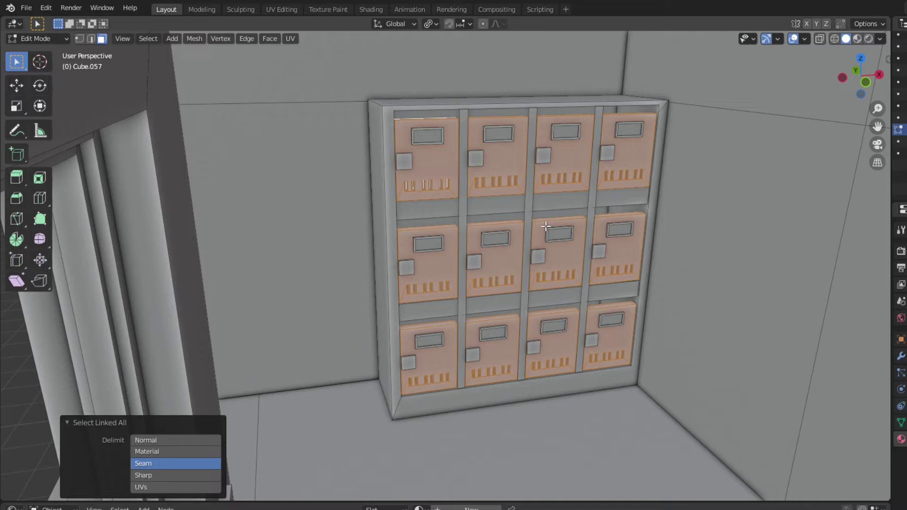
scroll(down, 3)
scroll(up, 3)
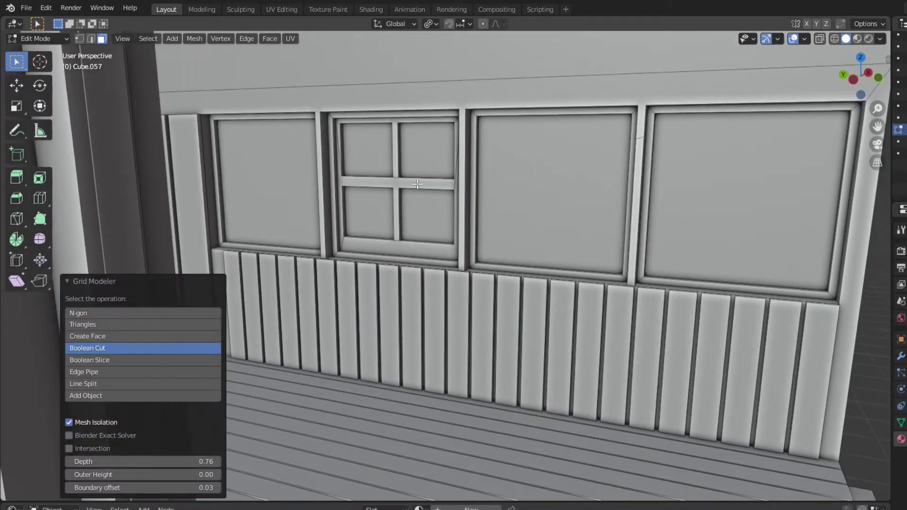
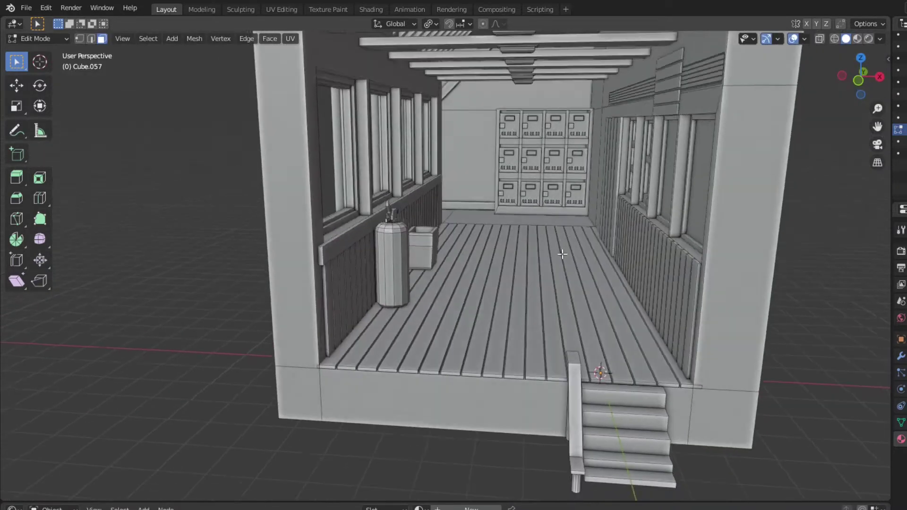
Draw a new face on the slatted wall for the window frame detail.
scroll(up, 3)
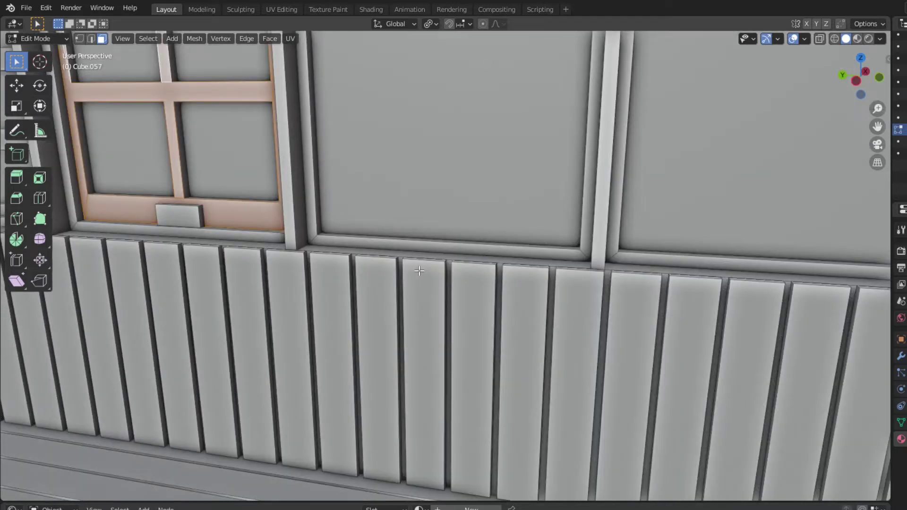
click(485, 260)
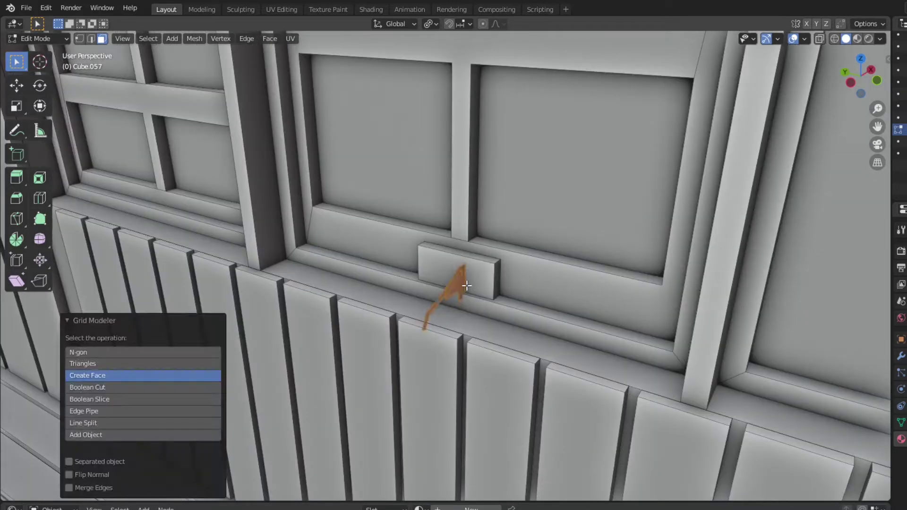
scroll(down, 3)
Inset the top face of the low bench and view the corridor interior.
click(374, 130)
key(w)
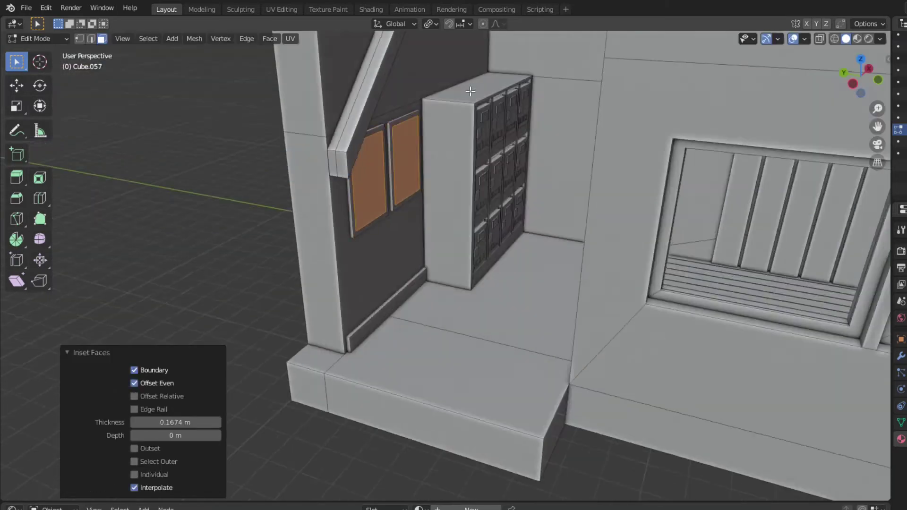
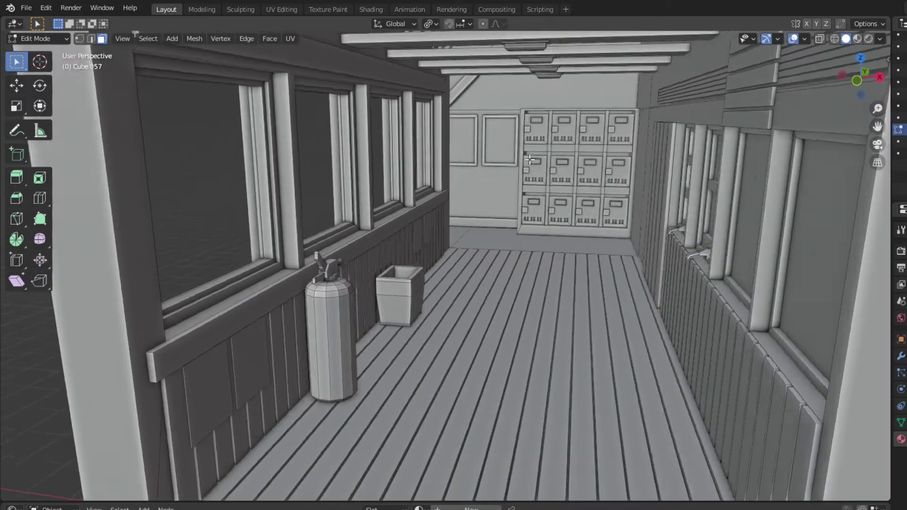
scroll(down, 3)
click(457, 265)
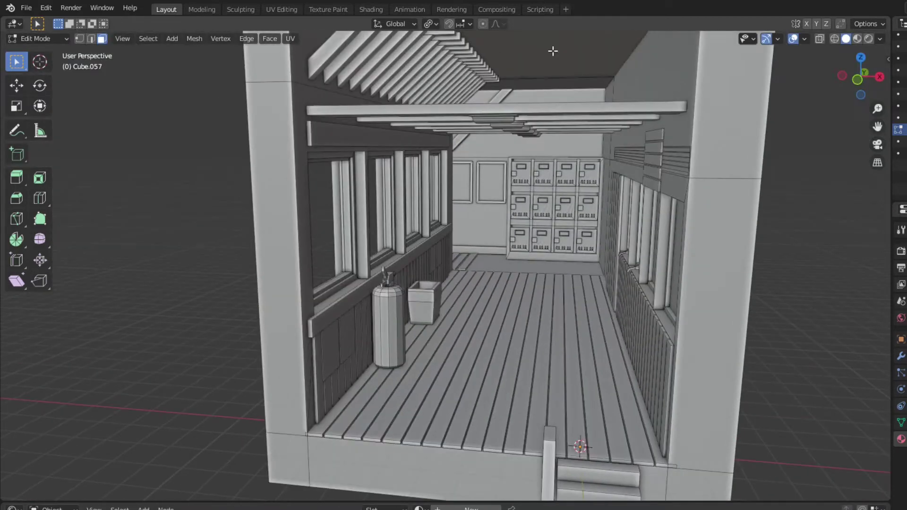